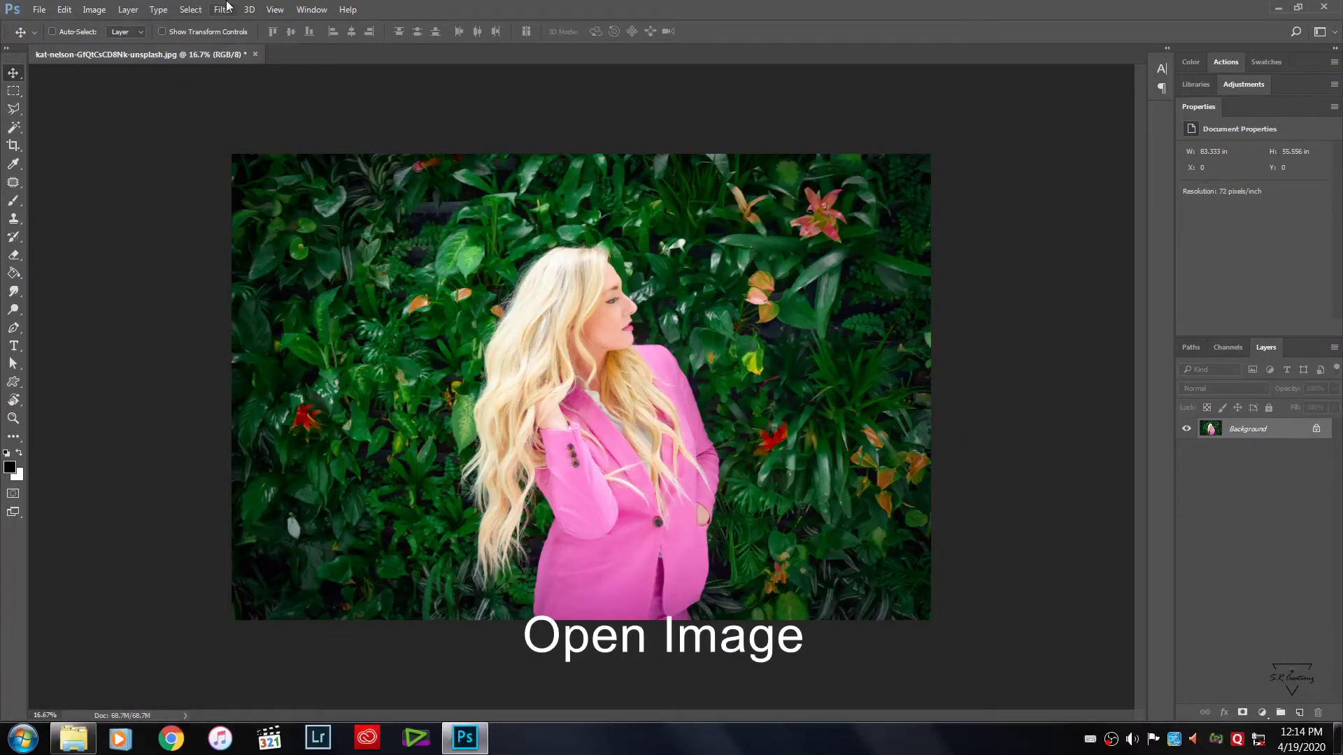
Apply the Camera Raw filter to the portrait and switch to its Calibration adjustments
{"action": "left_click", "coordinate": [238, 12]}
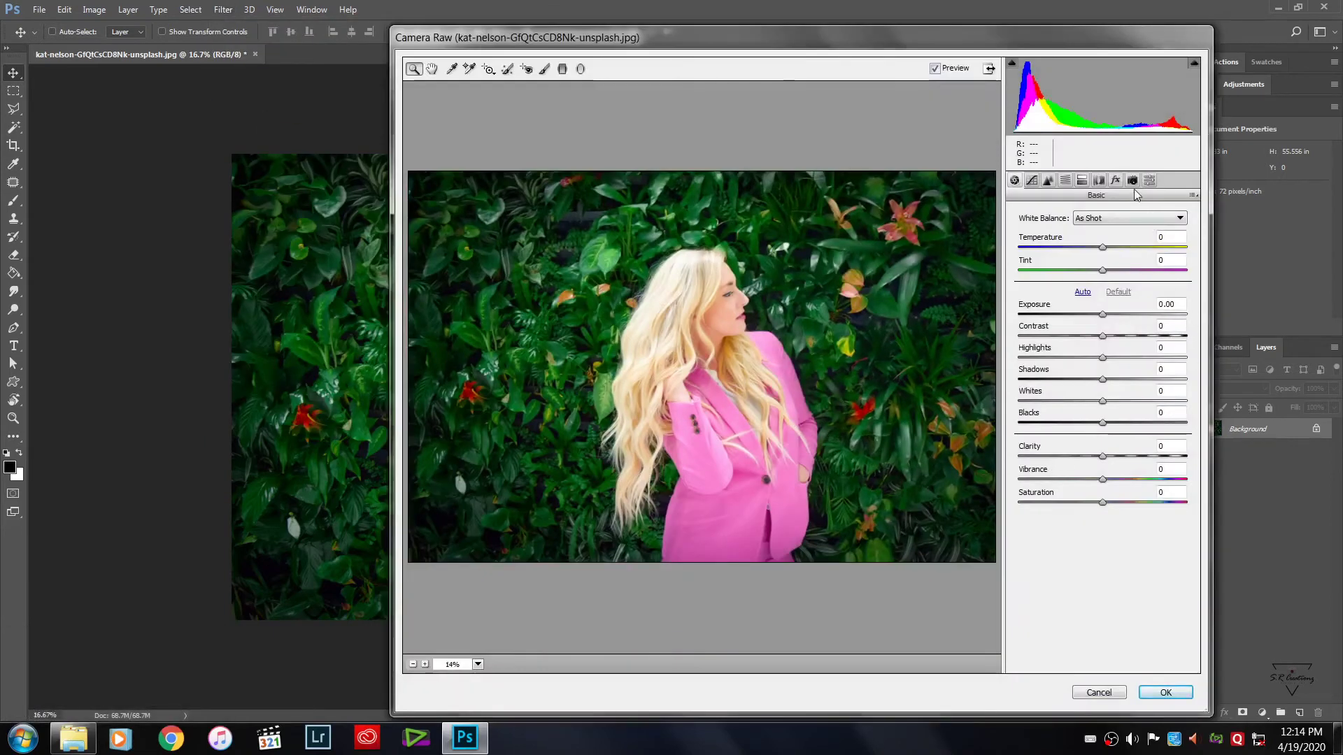
{"action": "left_click", "coordinate": [1134, 186]}
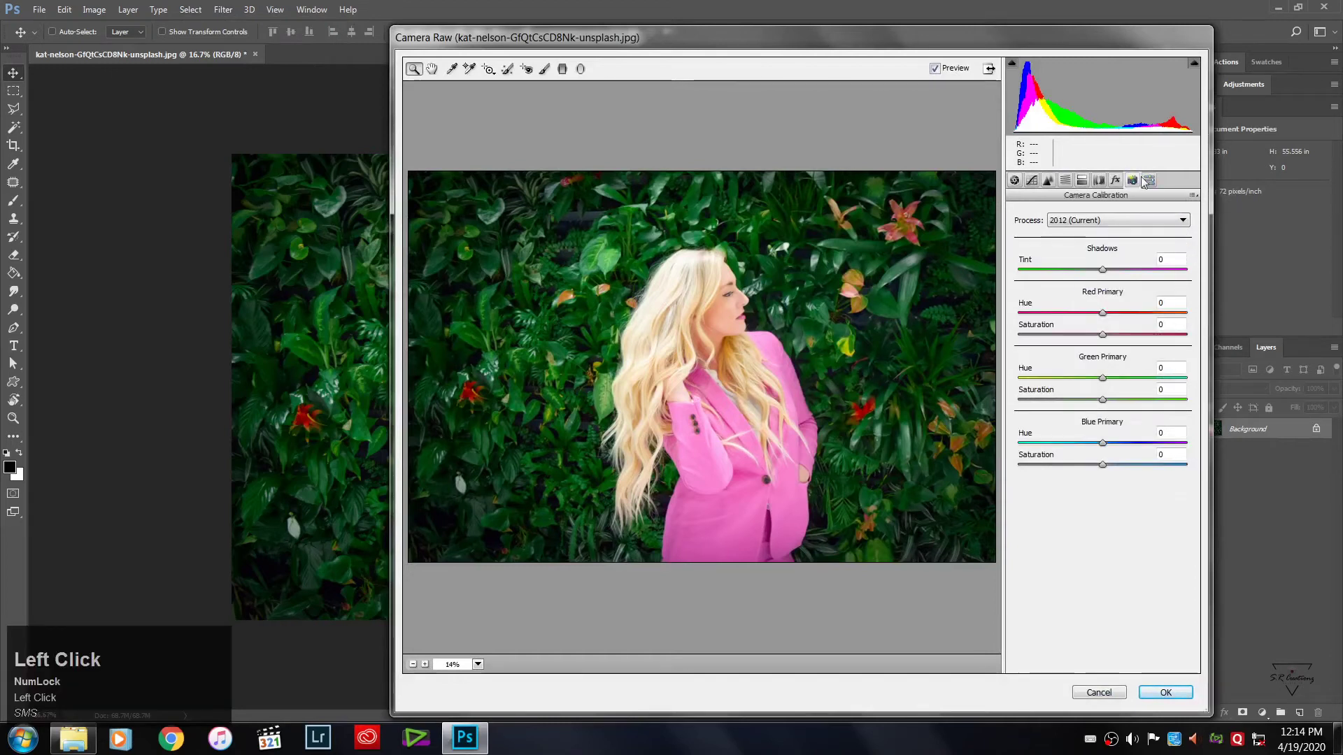
In HSL Hue, push Greens and Aquas to +100 so the foliage turns deep teal
{"action": "left_click_drag", "start_coordinate": [1096, 372], "coordinate": [1069, 184]}
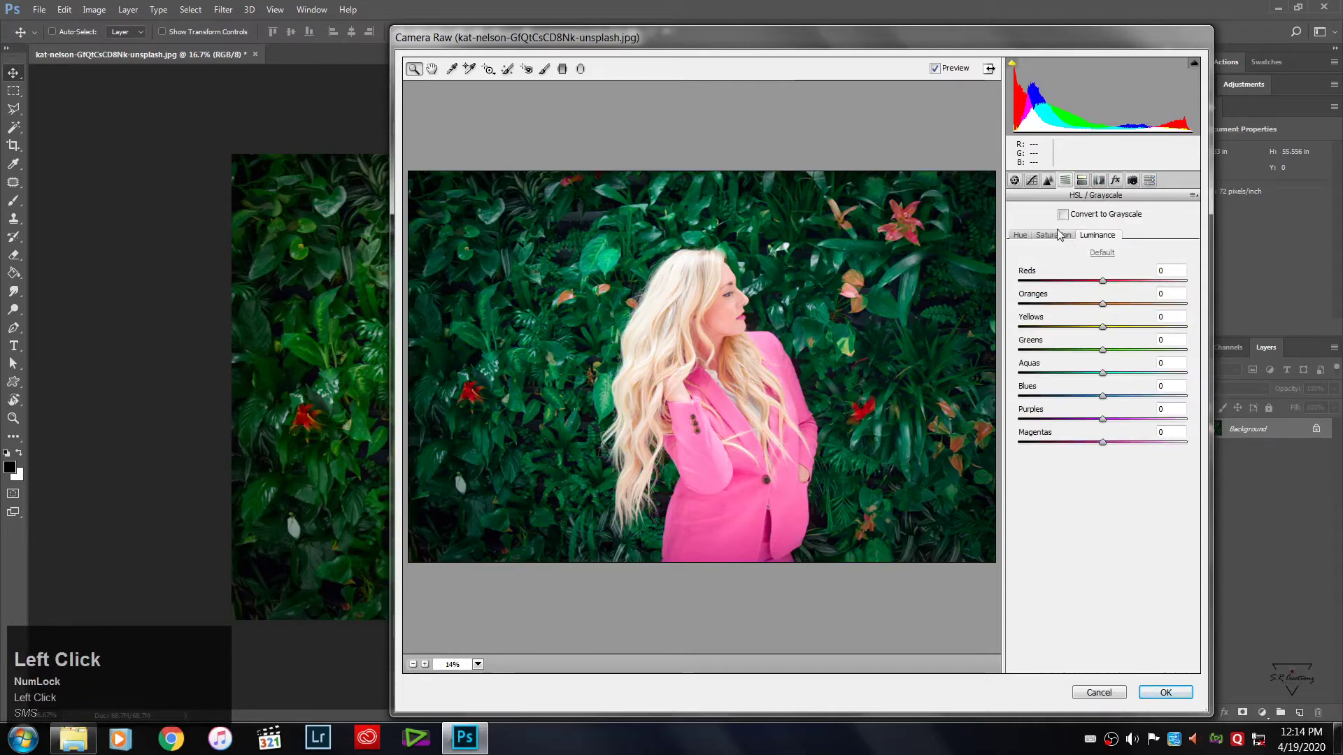
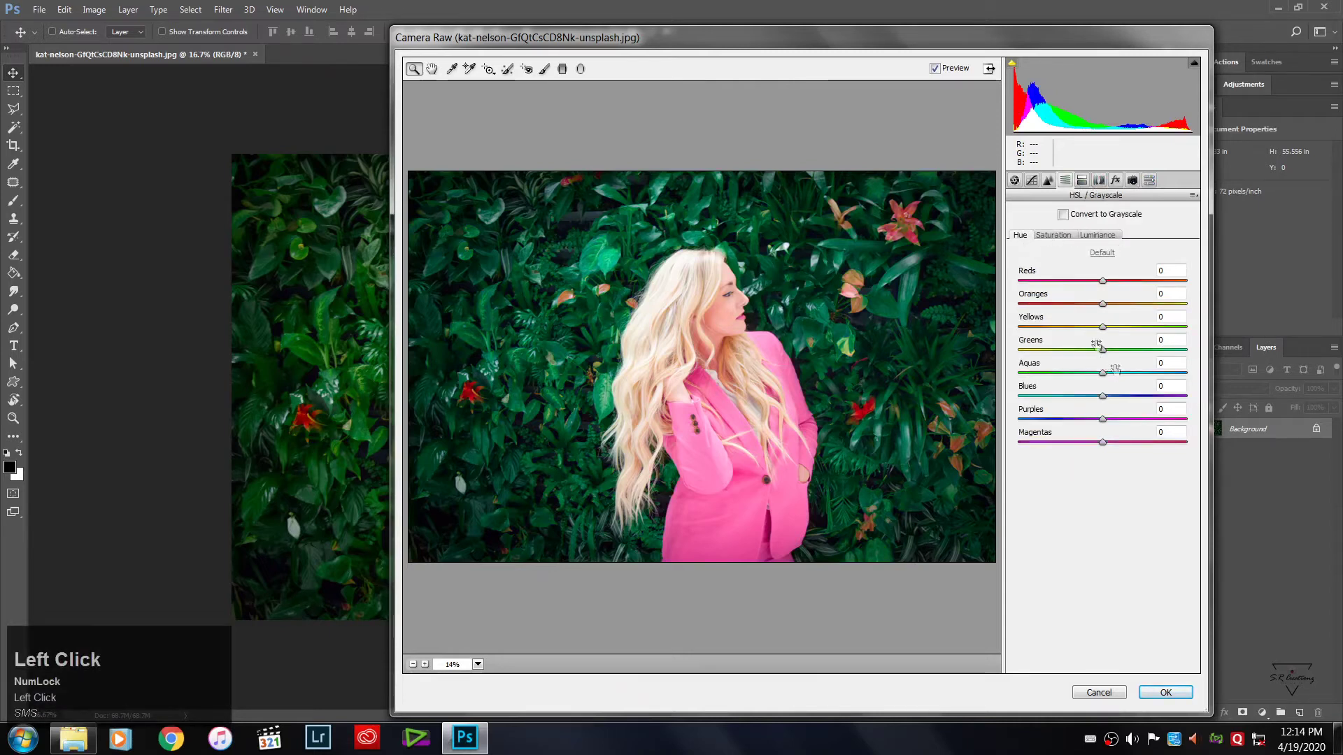
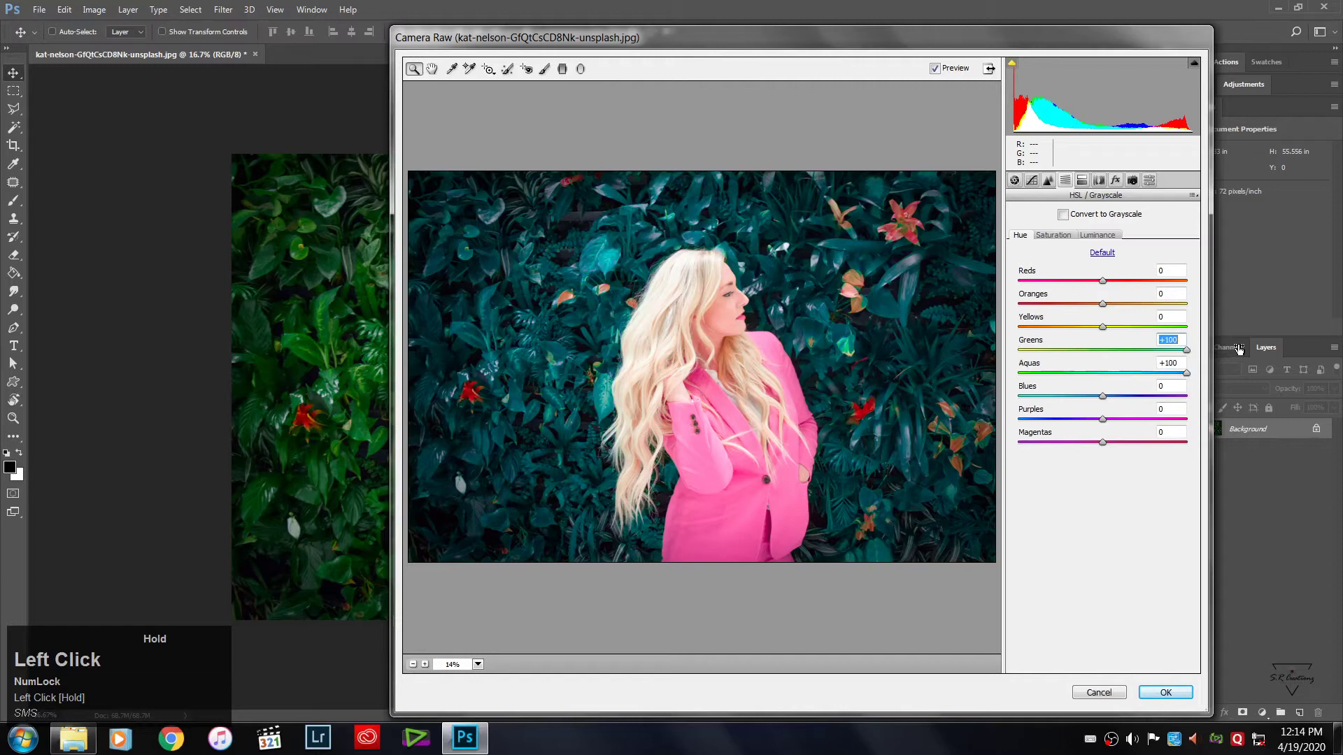
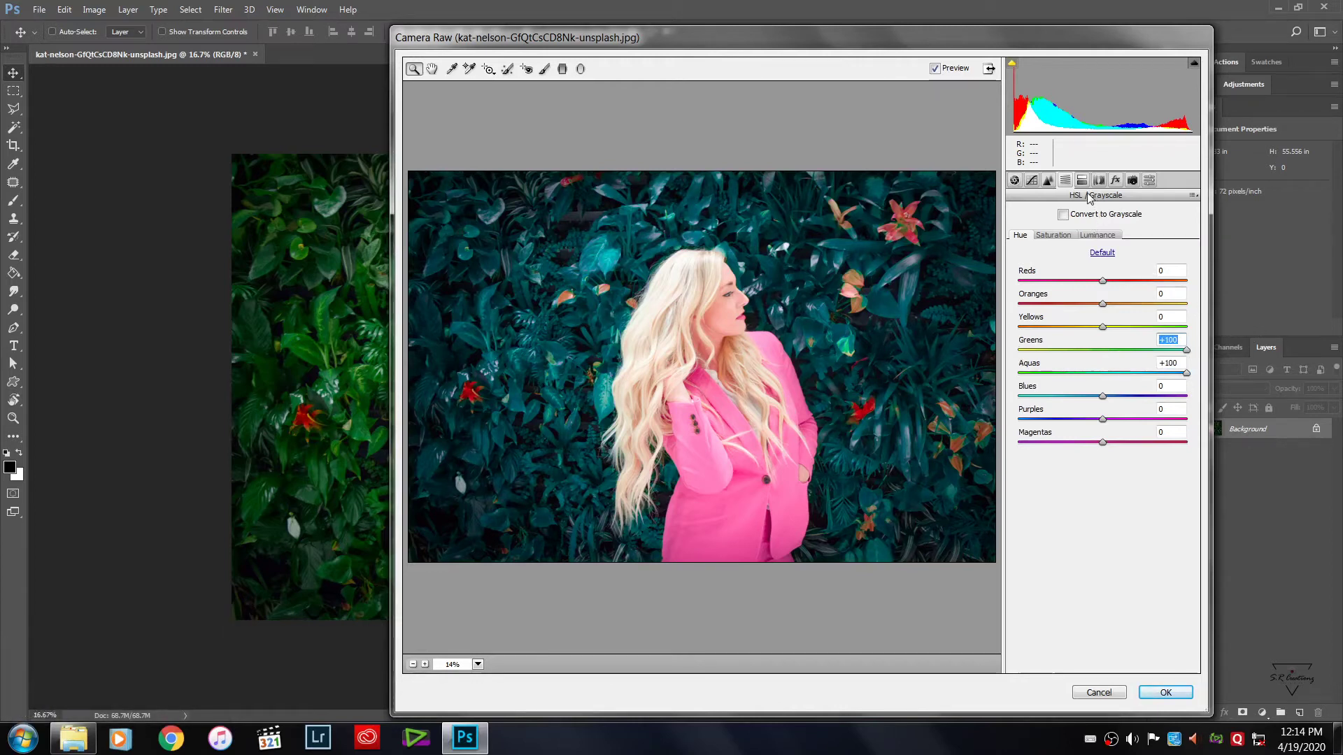
Commit the teal recolour, toggle undo/redo against the green original, and keep the teal result
{"action": "left_click", "coordinate": [1170, 701]}
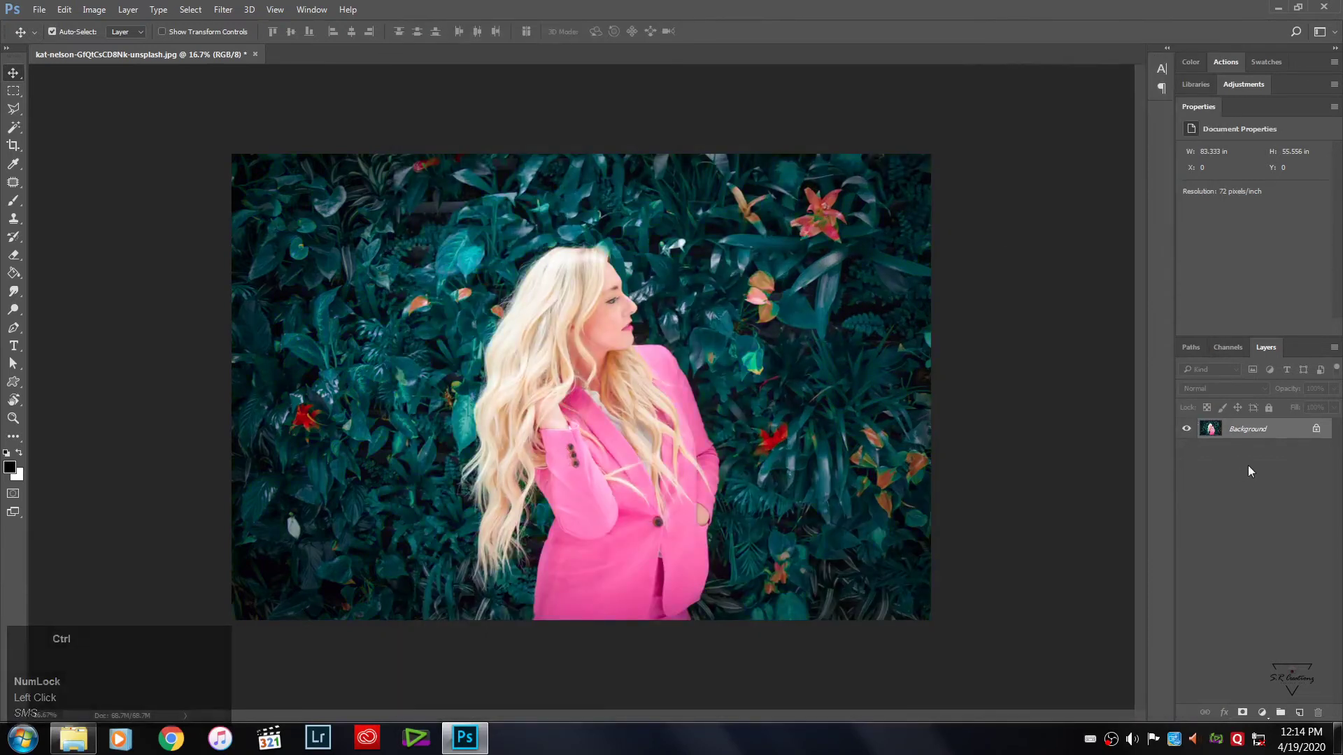
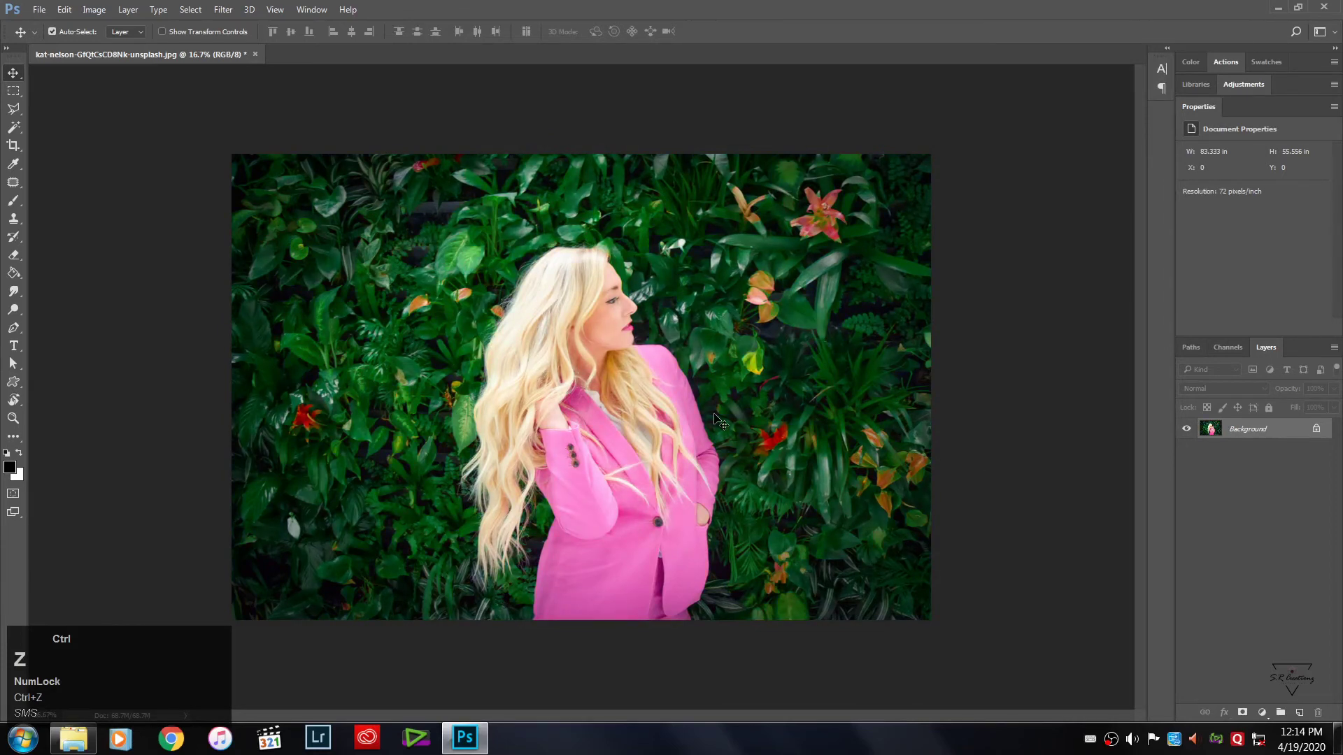
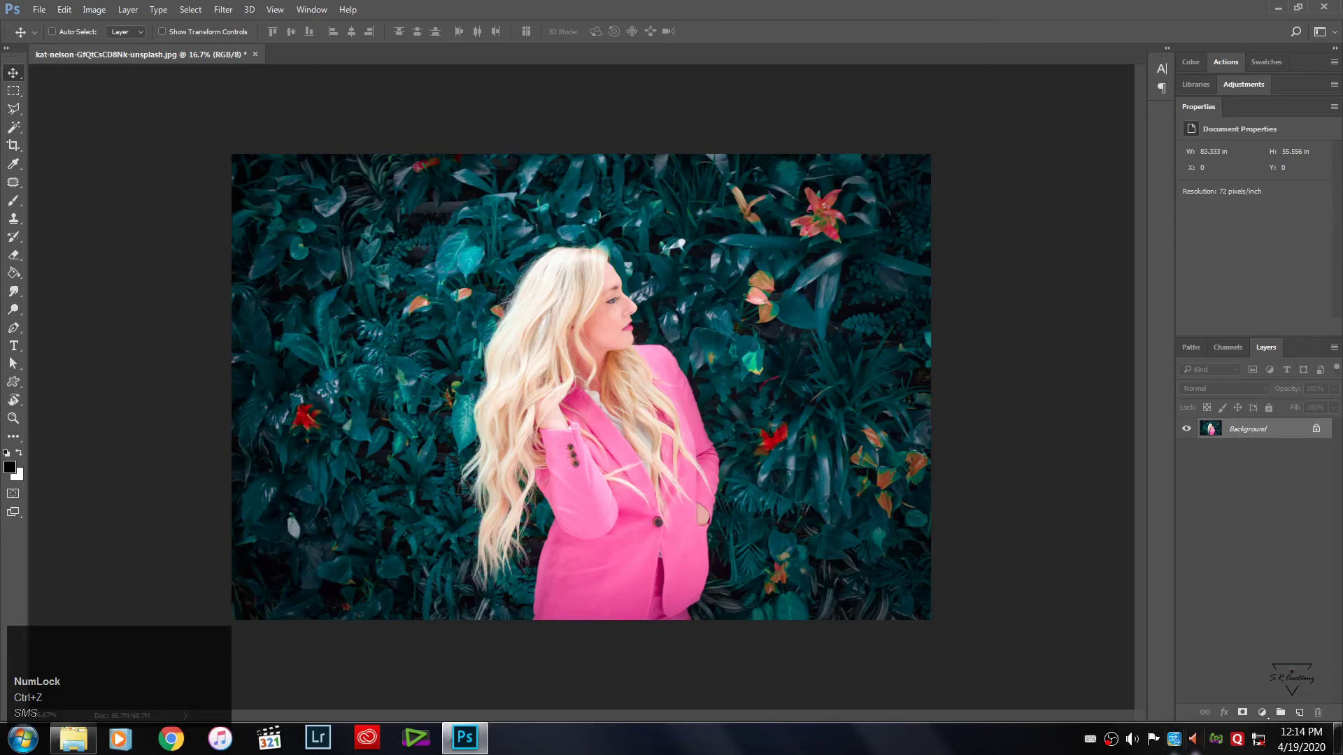
{"action": "right_click", "coordinate": [1121, 745]}
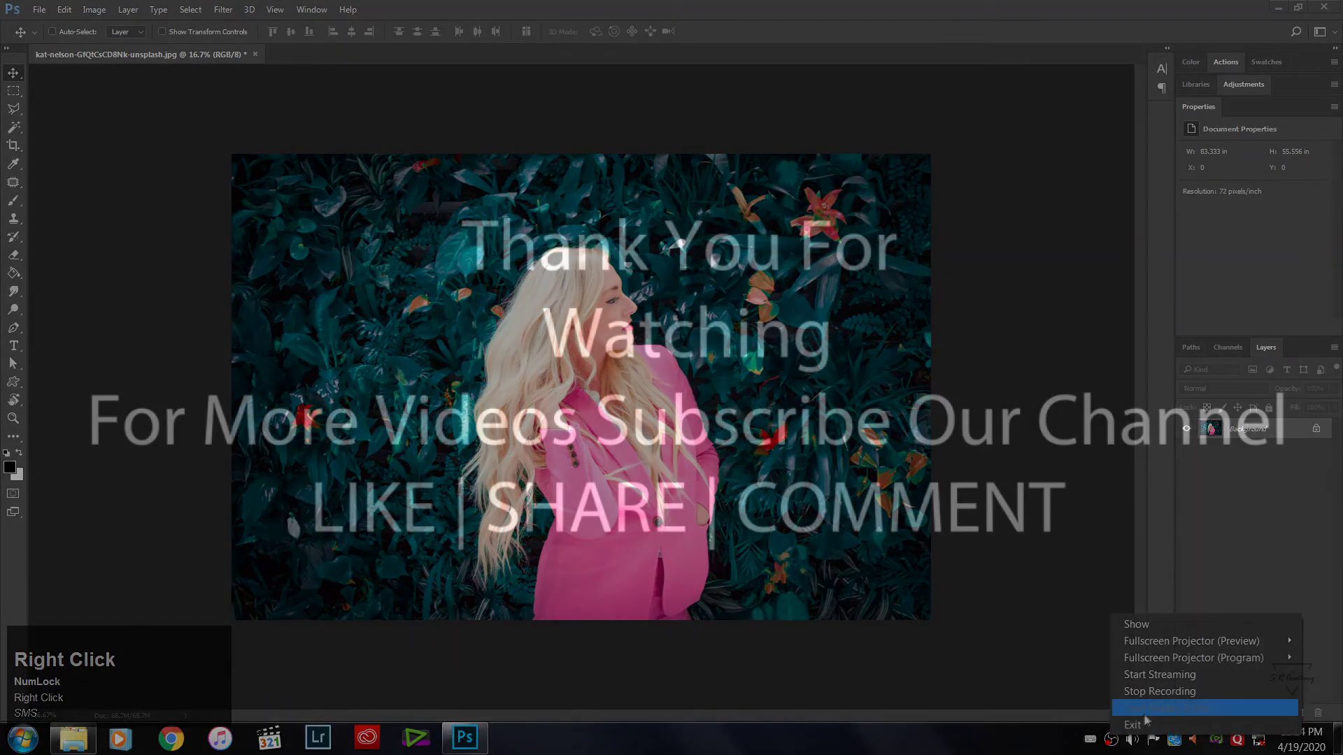